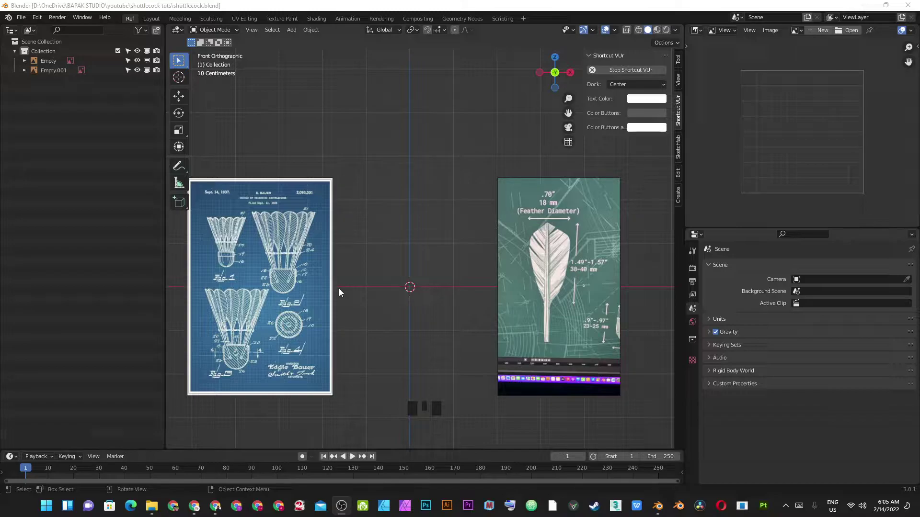
Step: Zoom toward the blueprint in front view and bring up the Add menu's mesh primitives
{"action": "scroll", "scroll_direction": "up", "scroll_amount": 3}
{"action": "left_click_drag", "start_coordinate": [424, 269], "coordinate": [469, 261]}
{"action": "key", "text": "KP_1"}
{"action": "left_click_drag", "start_coordinate": [420, 326], "coordinate": [454, 222]}
{"action": "key", "text": "shift+a"}
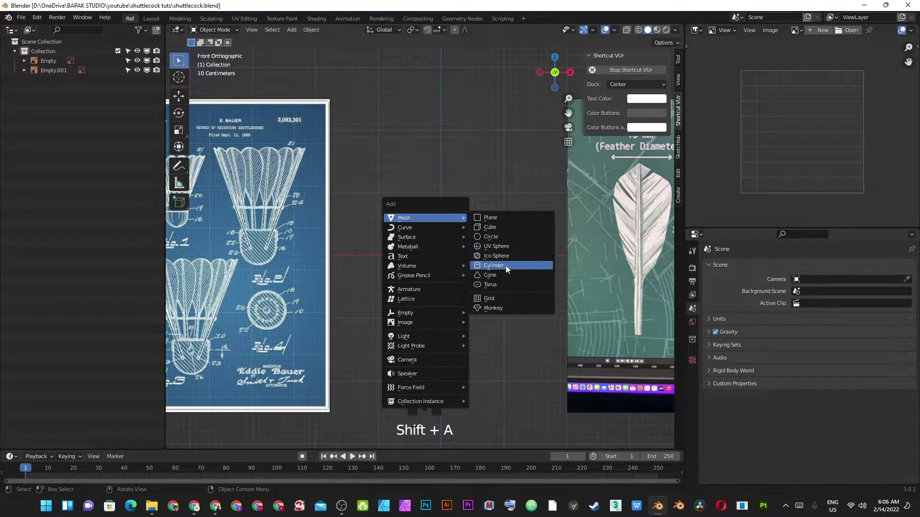
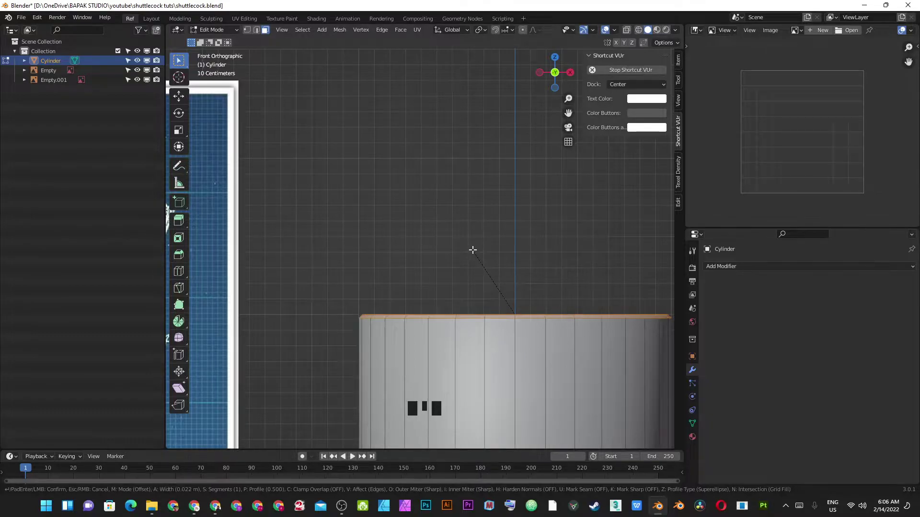
Step: Confirm the bevel rounding the cylinder's top rim, leave Edit Mode and save the file
{"action": "left_click", "coordinate": [473, 247]}
{"action": "key", "text": "alt+a"}
{"action": "key", "text": "Tab"}
{"action": "key", "text": "alt+a"}
{"action": "key", "text": "ctrl+s"}
Step: Orbit and zoom around the cylinder to inspect the rounded rim
{"action": "scroll", "scroll_direction": "down", "scroll_amount": 3}
{"action": "left_click_drag", "start_coordinate": [441, 317], "coordinate": [397, 278]}
{"action": "scroll", "scroll_direction": "up", "scroll_amount": 3}
{"action": "middle_click", "coordinate": [341, 274]}
{"action": "scroll", "scroll_direction": "up", "scroll_amount": 3}
{"action": "left_click_drag", "start_coordinate": [620, 282], "coordinate": [595, 254]}
{"action": "left_click", "coordinate": [596, 254]}
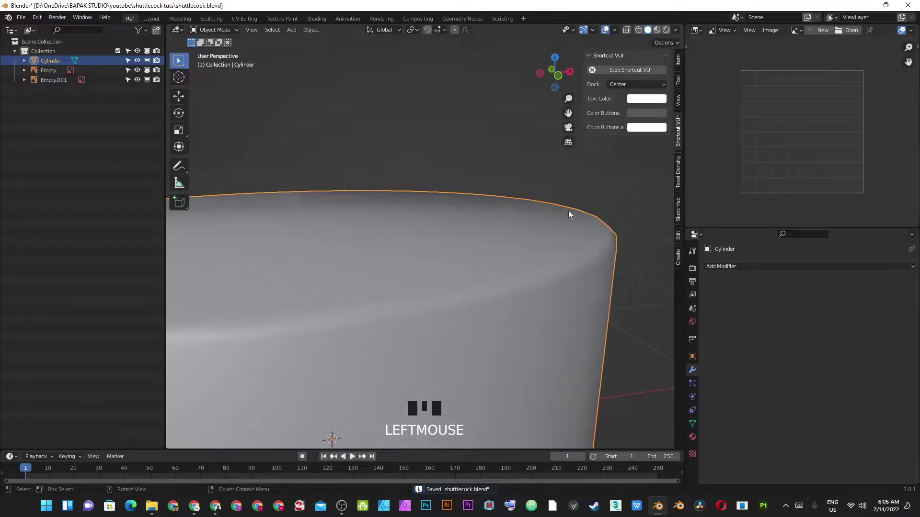
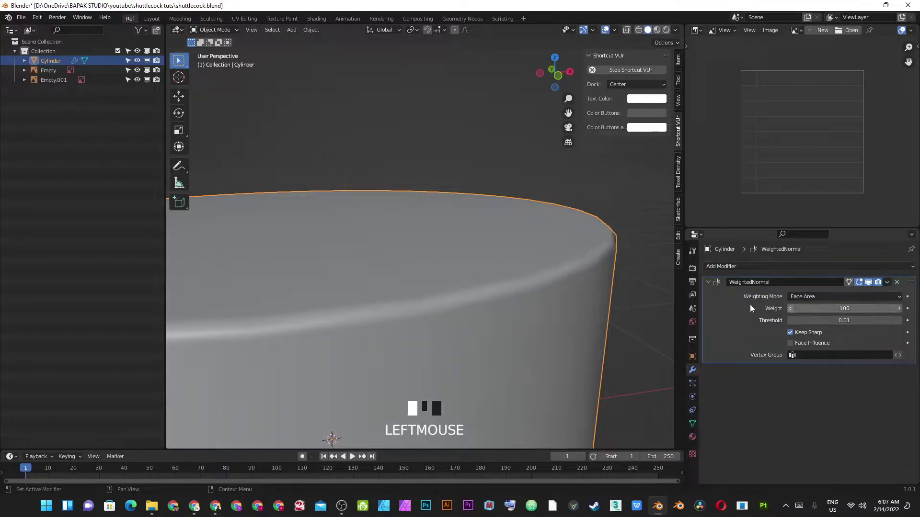
Step: Save the cylinder and zoom into front view on its base
{"action": "key", "text": "alt+a"}
{"action": "scroll", "scroll_direction": "down", "scroll_amount": 3}
{"action": "left_click_drag", "start_coordinate": [566, 298], "coordinate": [546, 269]}
{"action": "key", "text": "ctrl+s"}
{"action": "key", "text": "KP_1"}
{"action": "scroll", "scroll_direction": "up", "scroll_amount": 3}
{"action": "left_click_drag", "start_coordinate": [503, 254], "coordinate": [500, 272]}
{"action": "scroll", "scroll_direction": "up", "scroll_amount": 3}
Step: Select the cylinder's bottom edge loop and bevel it with 2 segments
{"action": "key", "text": "Tab"}
{"action": "key", "text": "2"}
{"action": "key", "text": "3"}
{"action": "key", "text": "2"}
{"action": "left_click", "coordinate": [522, 250]}
{"action": "key", "text": "ctrl+x"}
{"action": "key", "text": "2"}
{"action": "left_click", "coordinate": [545, 265]}
{"action": "middle_click", "coordinate": [549, 285]}
{"action": "key", "text": "ctrl+b"}
{"action": "right_click", "coordinate": [545, 275]}
{"action": "left_click", "coordinate": [543, 256]}
{"action": "key", "text": "ctrl+b"}
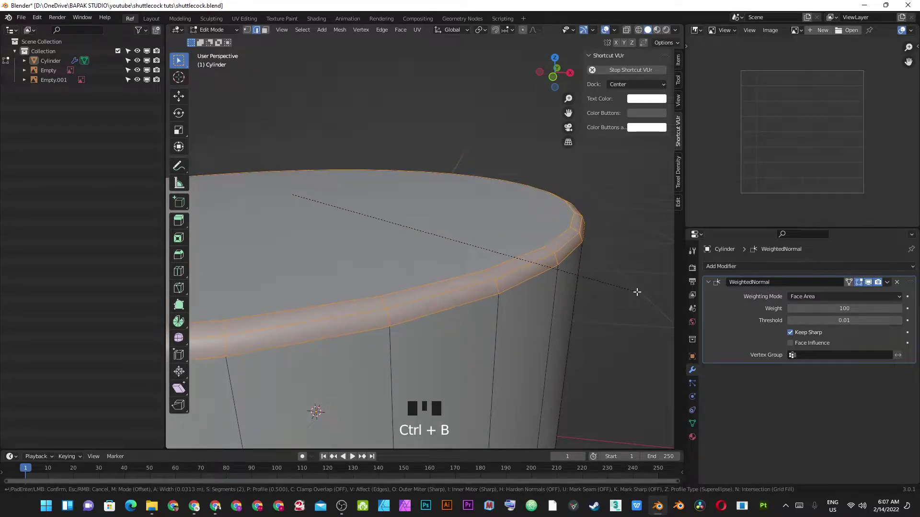
{"action": "left_click", "coordinate": [644, 294]}
Step: Return to Object Mode, save, and inspect the bevelled base from several angles
{"action": "key", "text": "alt+a"}
{"action": "key", "text": "Tab"}
{"action": "key", "text": "alt+a"}
{"action": "key", "text": "ctrl+s"}
{"action": "key", "text": "KP_1"}
{"action": "scroll", "scroll_direction": "down", "scroll_amount": 3}
{"action": "left_click_drag", "start_coordinate": [288, 259], "coordinate": [350, 218]}
{"action": "scroll", "scroll_direction": "up", "scroll_amount": 3}
{"action": "scroll", "scroll_direction": "down", "scroll_amount": 3}
{"action": "key", "text": "ctrl+s"}
{"action": "scroll", "scroll_direction": "up", "scroll_amount": 3}
{"action": "left_click_drag", "start_coordinate": [483, 294], "coordinate": [452, 277]}
{"action": "scroll", "scroll_direction": "down", "scroll_amount": 3}
{"action": "left_click_drag", "start_coordinate": [452, 273], "coordinate": [449, 252]}
{"action": "scroll", "scroll_direction": "up", "scroll_amount": 3}
Step: Select the bottom faces and scale them inward to round the base into a dome
{"action": "key", "text": "Tab"}
{"action": "key", "text": "2"}
{"action": "scroll", "scroll_direction": "down", "scroll_amount": 3}
{"action": "left_click_drag", "start_coordinate": [489, 346], "coordinate": [478, 256]}
{"action": "key", "text": "2"}
{"action": "left_click", "coordinate": [478, 255]}
{"action": "key", "text": "3"}
{"action": "left_click", "coordinate": [479, 267]}
{"action": "left_click_drag", "start_coordinate": [512, 255], "coordinate": [511, 291]}
{"action": "key", "text": "shift+x"}
{"action": "key", "text": "x"}
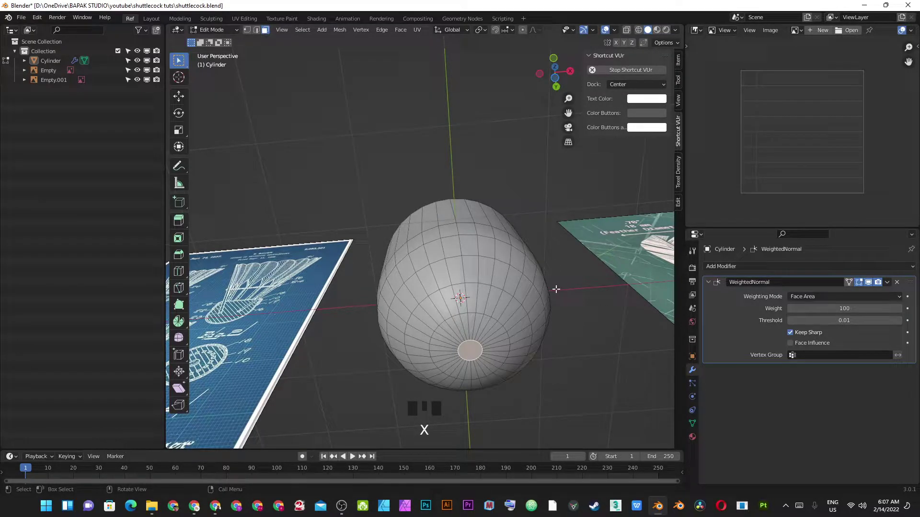
{"action": "key", "text": "Tab"}
{"action": "key", "text": "alt+a"}
{"action": "scroll", "scroll_direction": "down", "scroll_amount": 3}
{"action": "left_click_drag", "start_coordinate": [472, 261], "coordinate": [487, 318]}
{"action": "scroll", "scroll_direction": "up", "scroll_amount": 3}
Step: Undo the last tweak and move the base geometry in front view to refine the dome shape
{"action": "key", "text": "Tab"}
{"action": "key", "text": "ctrl+z"}
{"action": "left_click_drag", "start_coordinate": [496, 330], "coordinate": [485, 291]}
{"action": "key", "text": "KP_1"}
{"action": "left_click_drag", "start_coordinate": [440, 362], "coordinate": [401, 255]}
{"action": "scroll", "scroll_direction": "up", "scroll_amount": 3}
{"action": "key", "text": "g"}
{"action": "left_click", "coordinate": [555, 282]}
{"action": "key", "text": "alt+a"}
{"action": "key", "text": "Tab"}
{"action": "key", "text": "alt+a"}
Step: Inspect the cup-shaped base from around and save the file
{"action": "scroll", "scroll_direction": "down", "scroll_amount": 3}
{"action": "left_click_drag", "start_coordinate": [427, 281], "coordinate": [443, 320]}
{"action": "scroll", "scroll_direction": "up", "scroll_amount": 3}
{"action": "key", "text": "ctrl+s"}
{"action": "left_click", "coordinate": [470, 258]}
{"action": "left_click_drag", "start_coordinate": [531, 255], "coordinate": [416, 295]}
{"action": "key", "text": "ctrl+s"}
{"action": "left_click_drag", "start_coordinate": [382, 252], "coordinate": [328, 210]}
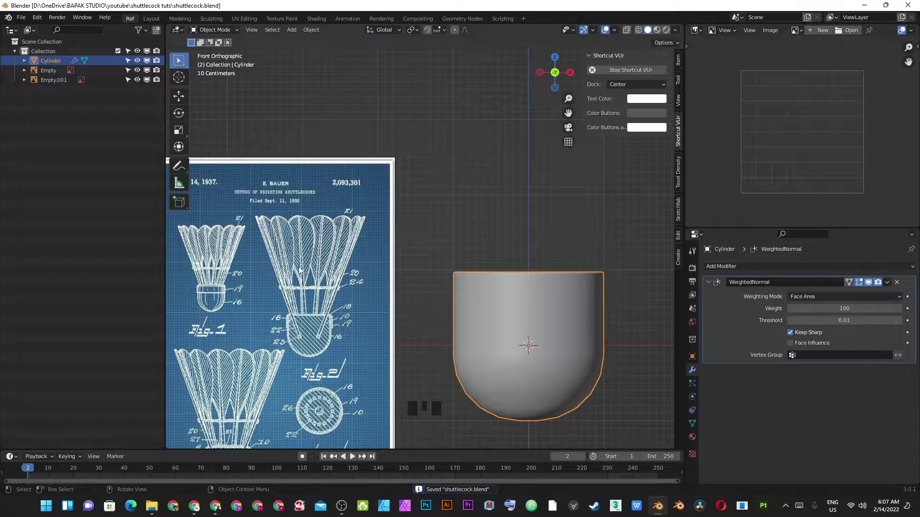
Step: Save, select the cylinder and rename it 'main part'
{"action": "scroll", "scroll_direction": "down", "scroll_amount": 3}
{"action": "left_click_drag", "start_coordinate": [442, 274], "coordinate": [496, 264]}
{"action": "scroll", "scroll_direction": "up", "scroll_amount": 3}
{"action": "left_click_drag", "start_coordinate": [324, 239], "coordinate": [413, 219]}
{"action": "scroll", "scroll_direction": "up", "scroll_amount": 3}
{"action": "key", "text": "ctrl+s"}
{"action": "left_click", "coordinate": [281, 214]}
{"action": "key", "text": "F2"}
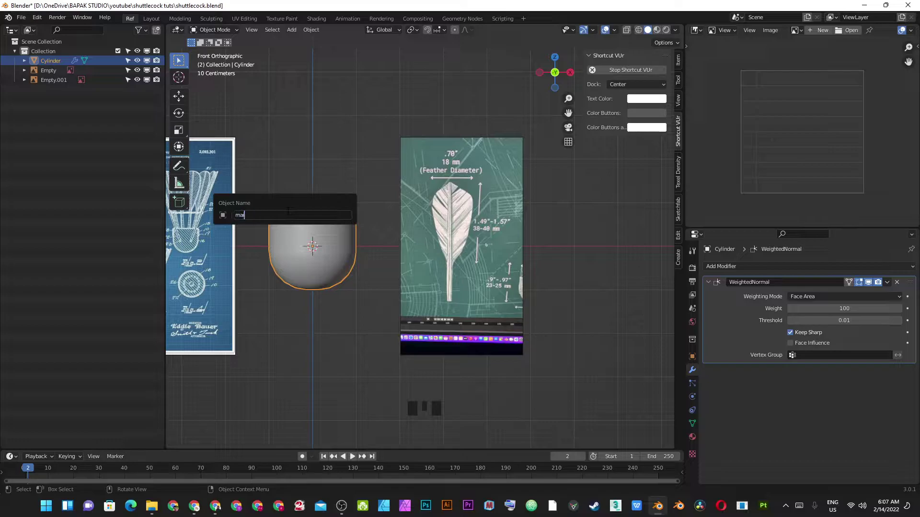
{"action": "key", "text": "Return"}
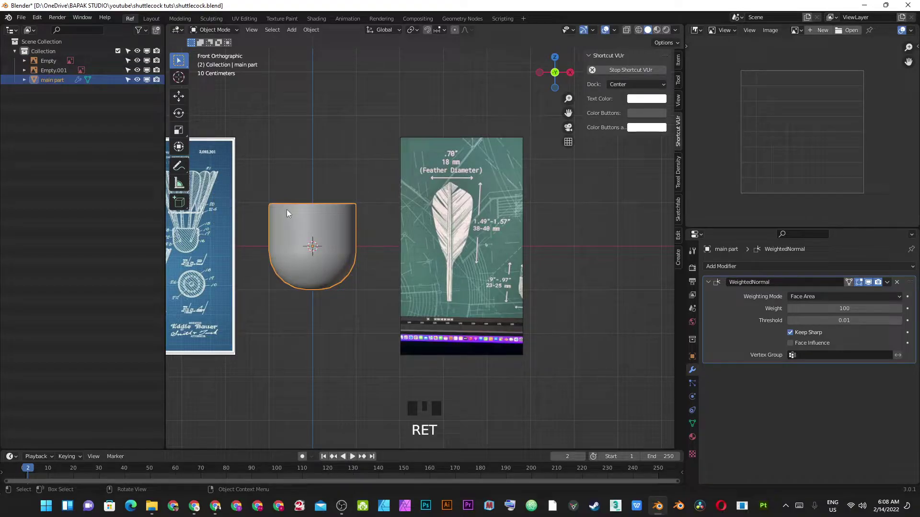
Step: Move it into a new 'shuttlecock' collection and hide that collection in the Outliner
{"action": "key", "text": "m"}
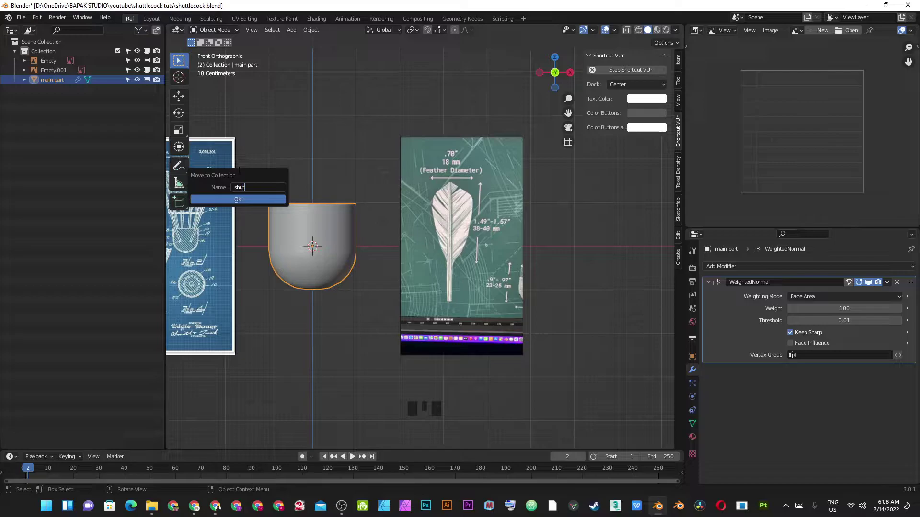
{"action": "key", "text": "Return"}
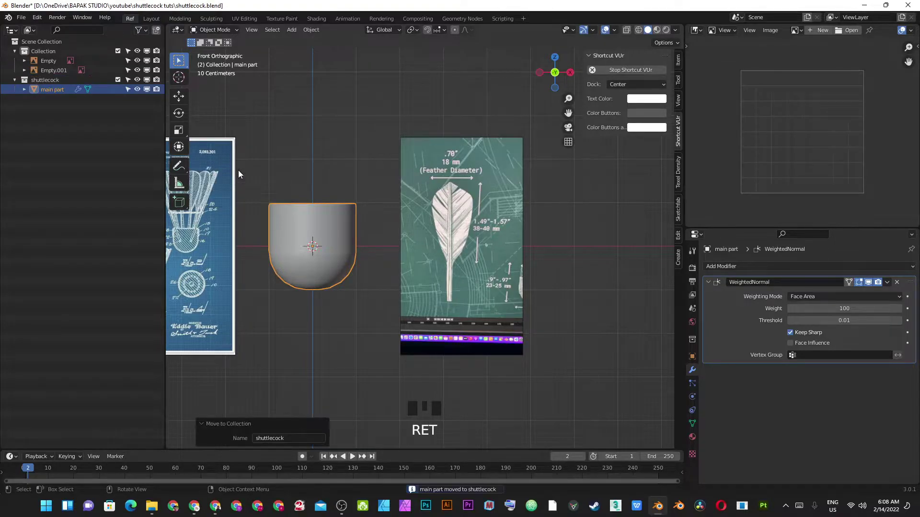
{"action": "left_click", "coordinate": [121, 83]}
{"action": "left_click", "coordinate": [452, 282]}
Step: Save, clear the feather reference image's location and drag it near the world origin
{"action": "key", "text": "ctrl+s"}
{"action": "scroll", "scroll_direction": "up", "scroll_amount": 3}
{"action": "left_click_drag", "start_coordinate": [524, 276], "coordinate": [466, 192]}
{"action": "scroll", "scroll_direction": "up", "scroll_amount": 3}
{"action": "scroll", "scroll_direction": "down", "scroll_amount": 3}
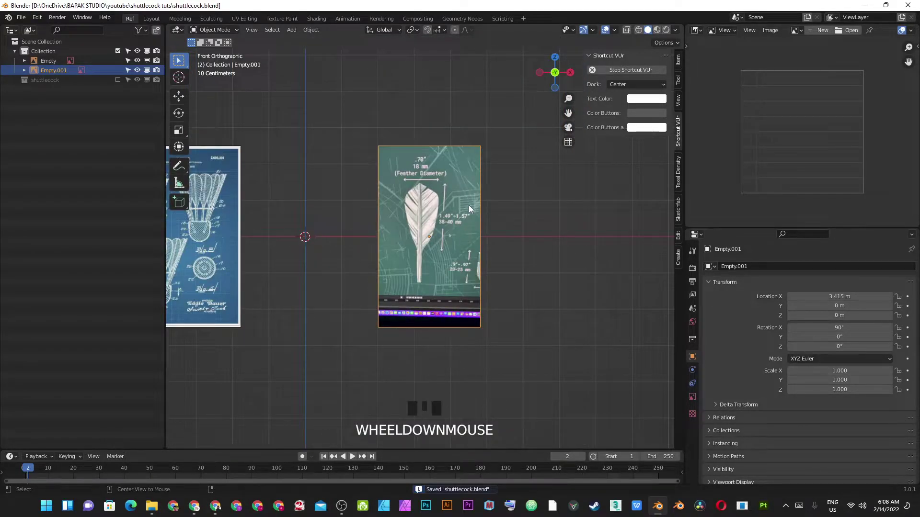
{"action": "key", "text": "alt+g"}
{"action": "left_click_drag", "start_coordinate": [350, 213], "coordinate": [495, 224]}
{"action": "scroll", "scroll_direction": "up", "scroll_amount": 3}
{"action": "key", "text": "g"}
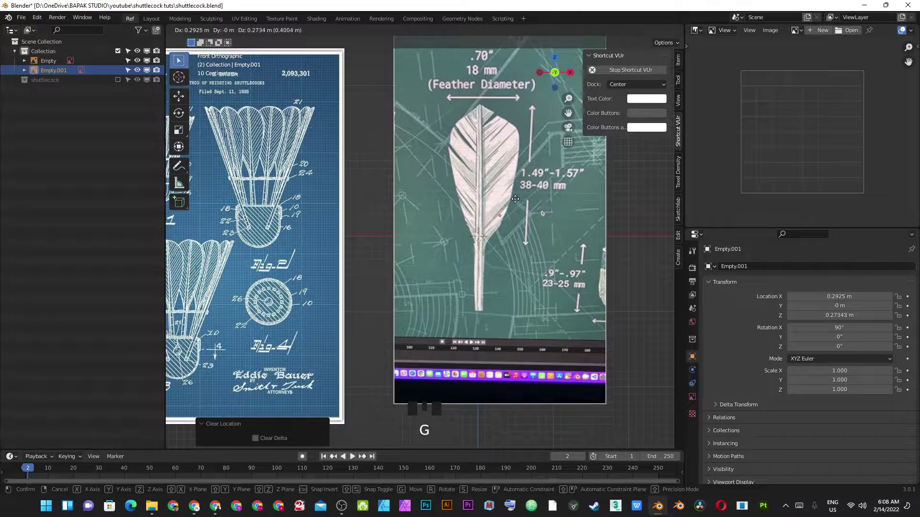
{"action": "left_click", "coordinate": [517, 201]}
{"action": "left_click_drag", "start_coordinate": [519, 203], "coordinate": [512, 236]}
Step: Nudge the feather image into place beside the blueprint and save the file
{"action": "scroll", "scroll_direction": "up", "scroll_amount": 3}
{"action": "key", "text": "alt+a"}
{"action": "key", "text": "ctrl+s"}
{"action": "left_click_drag", "start_coordinate": [580, 285], "coordinate": [523, 304]}
{"action": "left_click", "coordinate": [523, 305]}
{"action": "key", "text": "g"}
{"action": "left_click", "coordinate": [517, 292]}
{"action": "scroll", "scroll_direction": "down", "scroll_amount": 3}
{"action": "left_click_drag", "start_coordinate": [440, 235], "coordinate": [427, 307]}
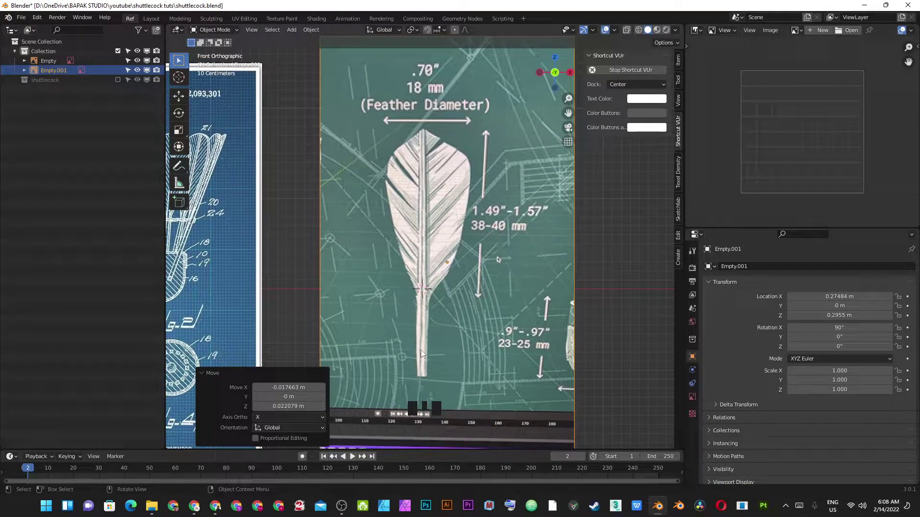
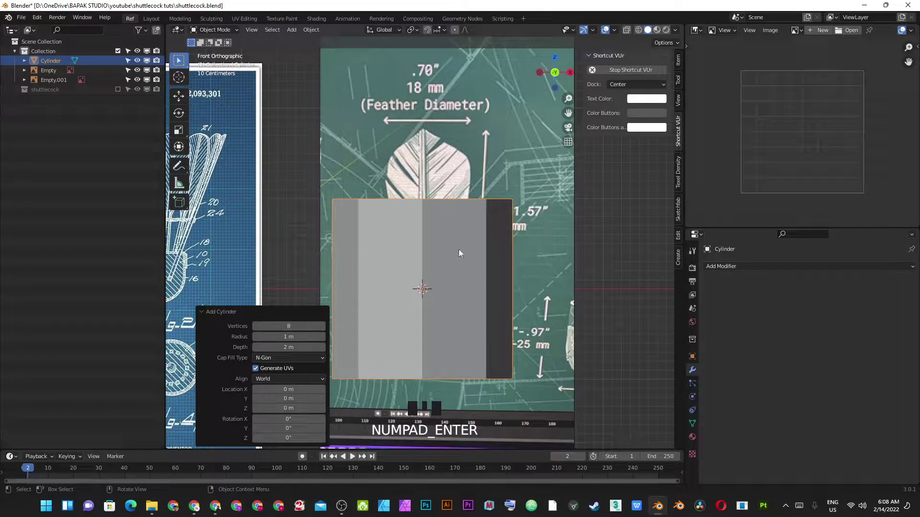
Step: Scale the new cylinder into a thin shaft and start rounding its top vertices with proportional editing
{"action": "key", "text": "Tab"}
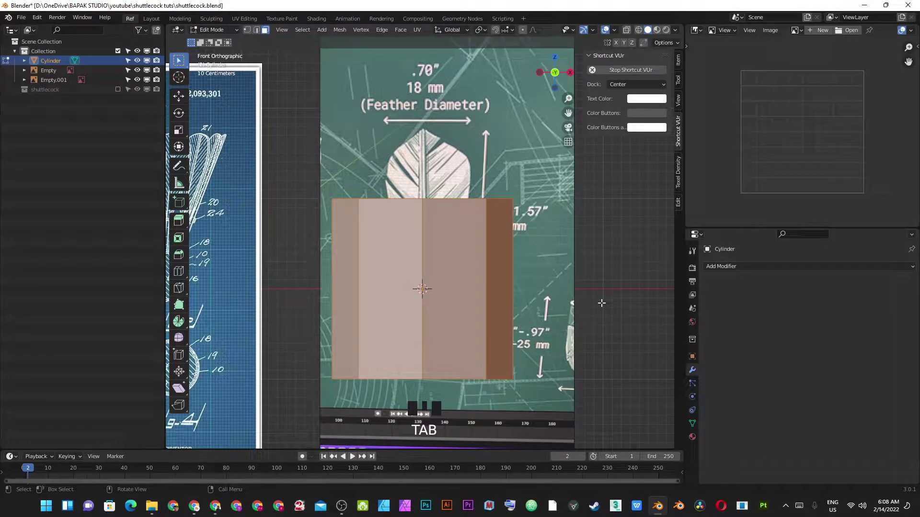
{"action": "key", "text": "s"}
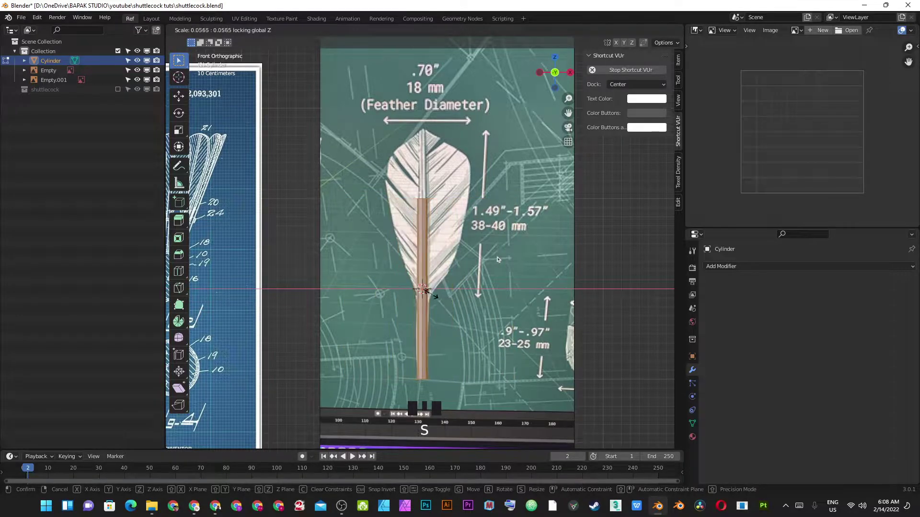
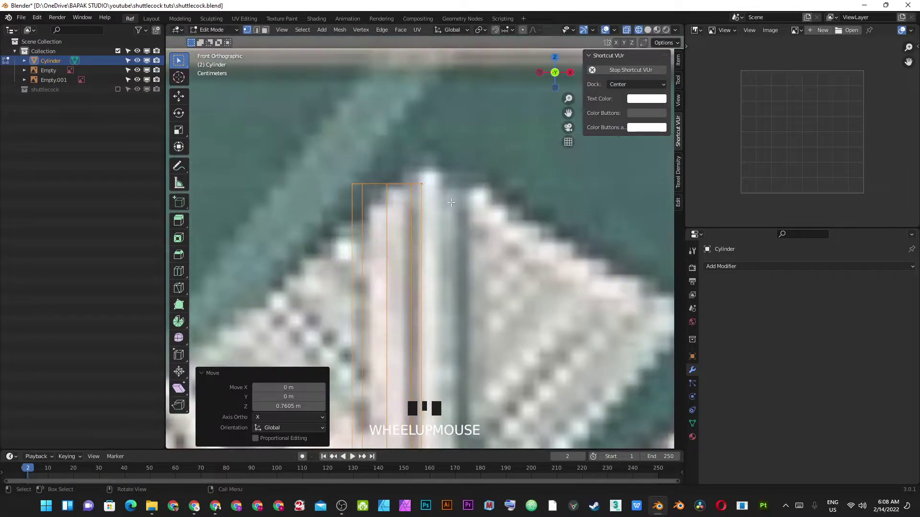
{"action": "key", "text": "1"}
{"action": "left_click", "coordinate": [347, 172]}
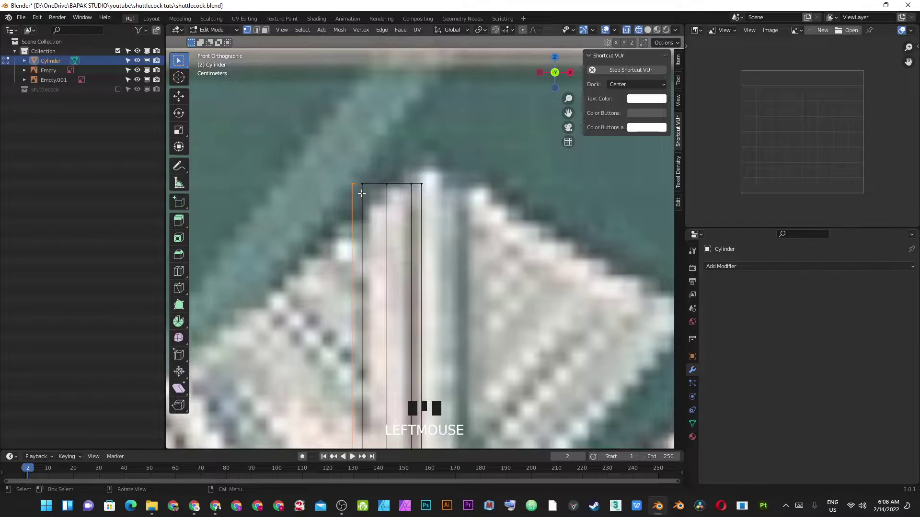
{"action": "key", "text": "o"}
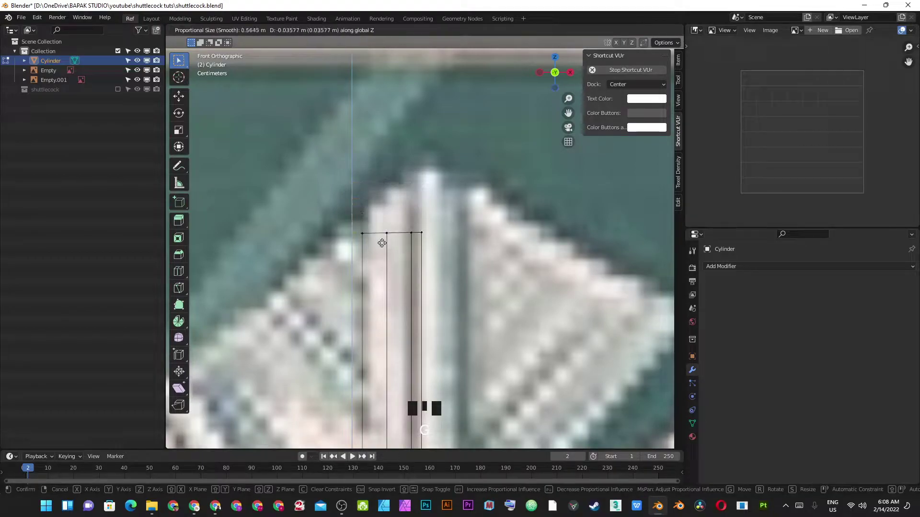
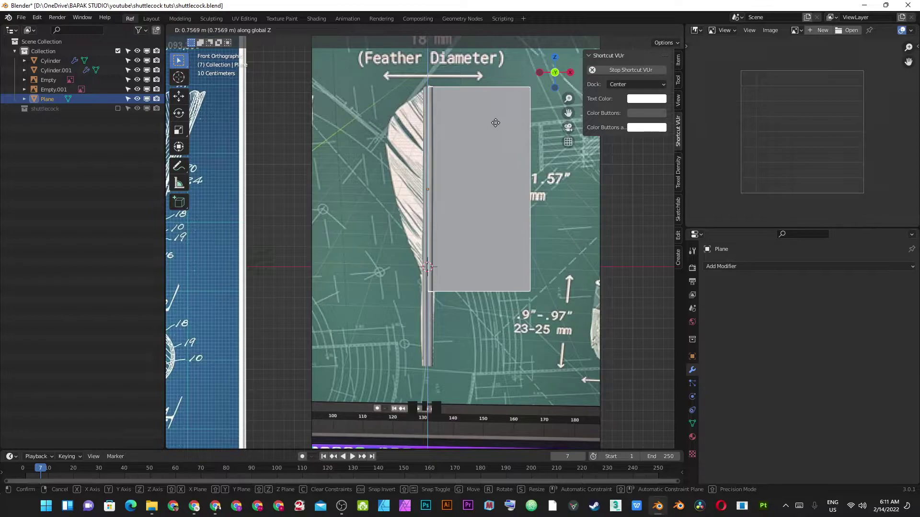
Step: Confirm the plane's height over the vane and slide it sideways along X against the shaft
{"action": "left_click", "coordinate": [497, 125]}
{"action": "left_click_drag", "start_coordinate": [489, 134], "coordinate": [487, 210]}
{"action": "scroll", "scroll_direction": "up", "scroll_amount": 3}
{"action": "key", "text": "g"}
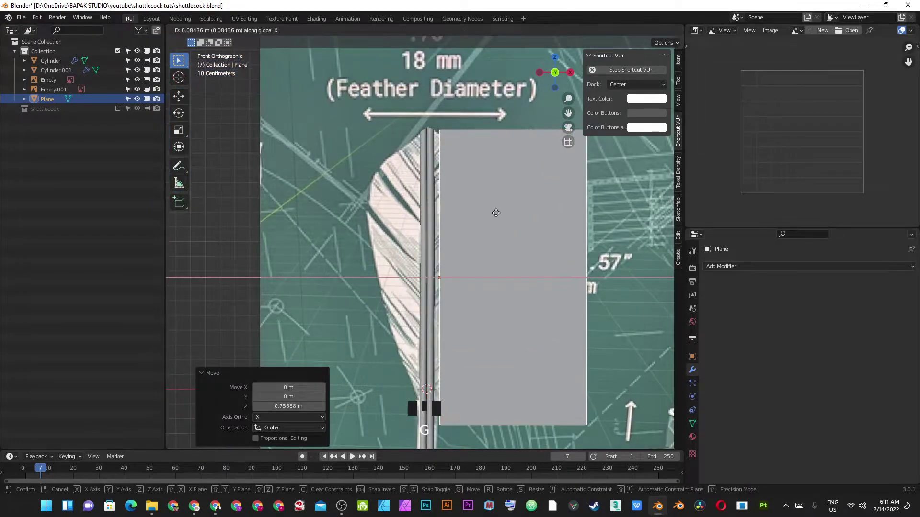
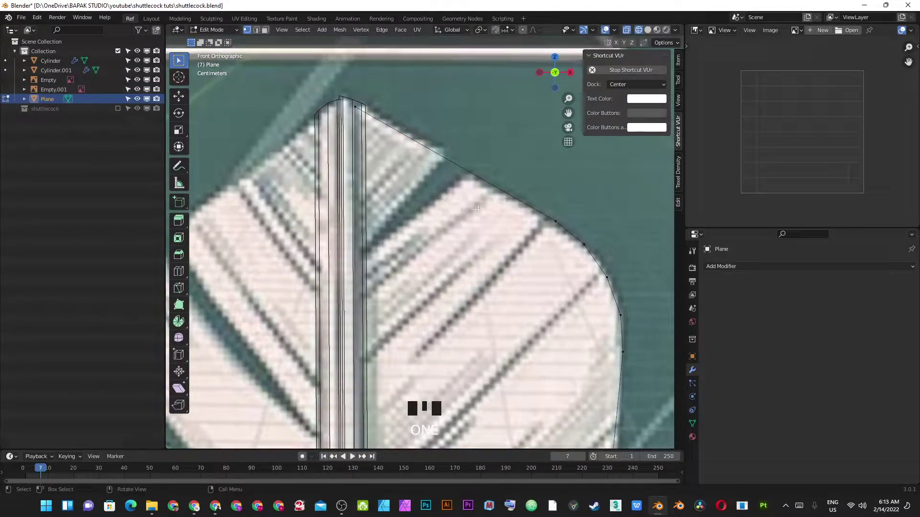
Step: Start a Knife cut for the diagonal slits in the vane mesh
{"action": "key", "text": "k"}
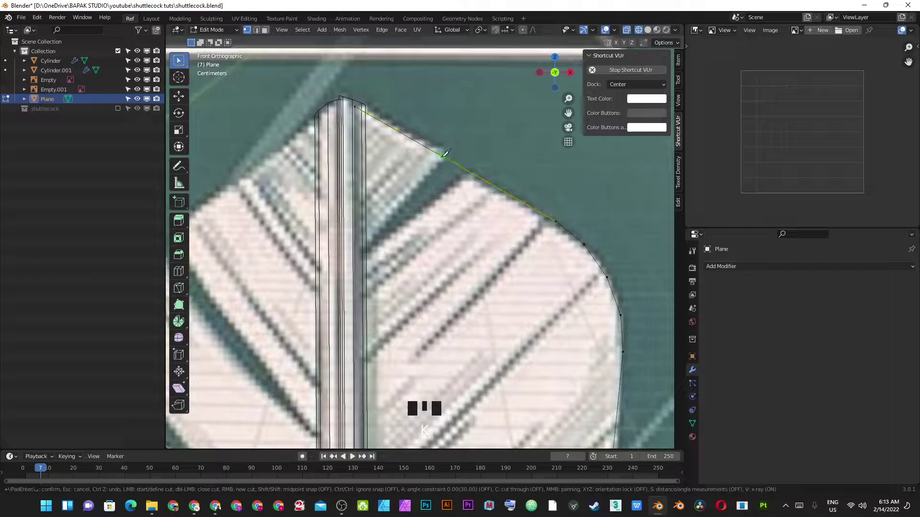
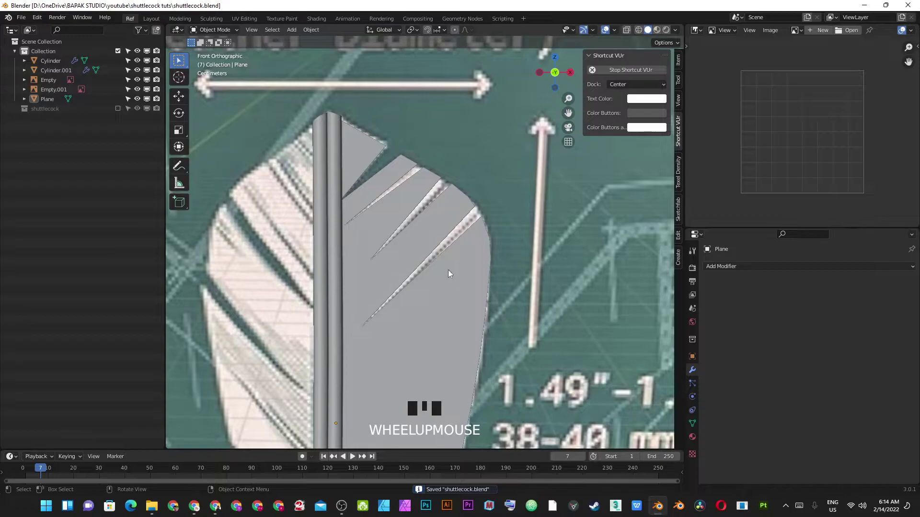
Step: Switch to see-through wireframe over the reference and bring the vane mesh into Edit Mode
{"action": "left_click_drag", "start_coordinate": [452, 270], "coordinate": [448, 191]}
{"action": "key", "text": "z"}
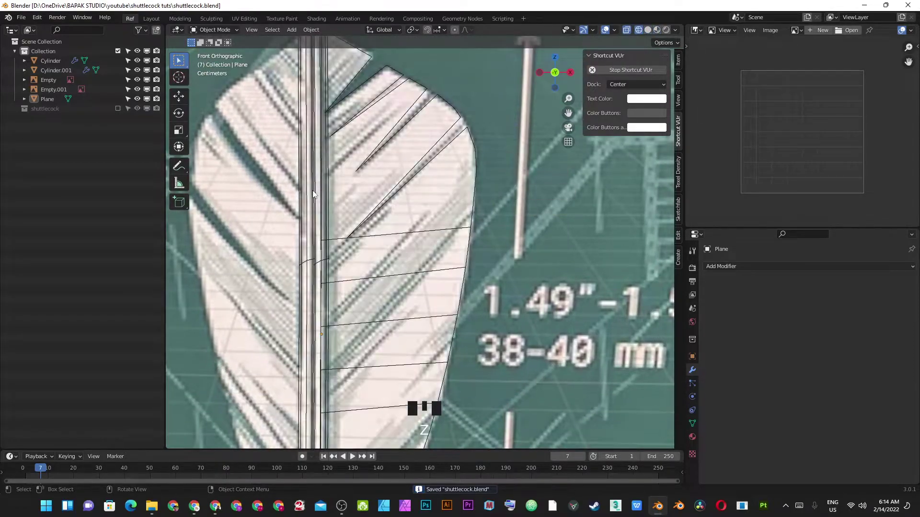
{"action": "left_click", "coordinate": [449, 213]}
{"action": "left_click", "coordinate": [480, 172]}
{"action": "key", "text": "k"}
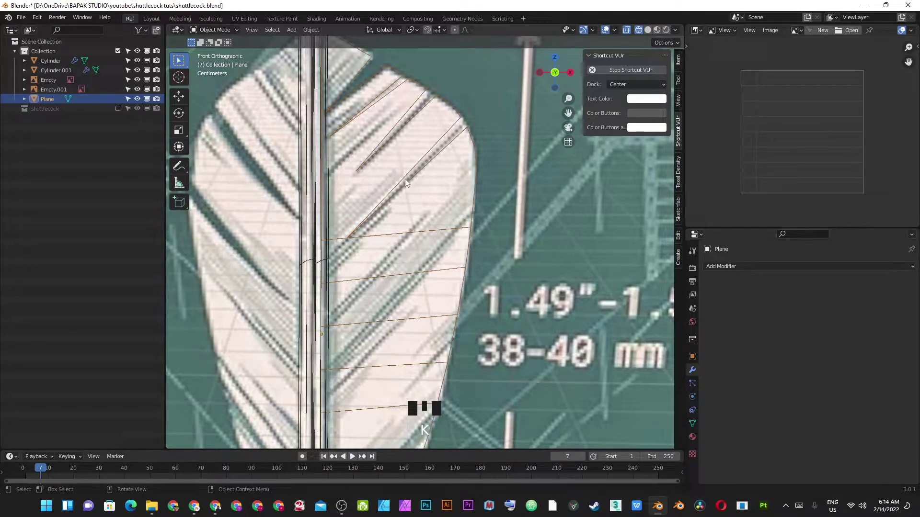
{"action": "key", "text": "Tab"}
Step: Knife-cut a diagonal slit along a feather barb and begin the next slit cut
{"action": "key", "text": "k"}
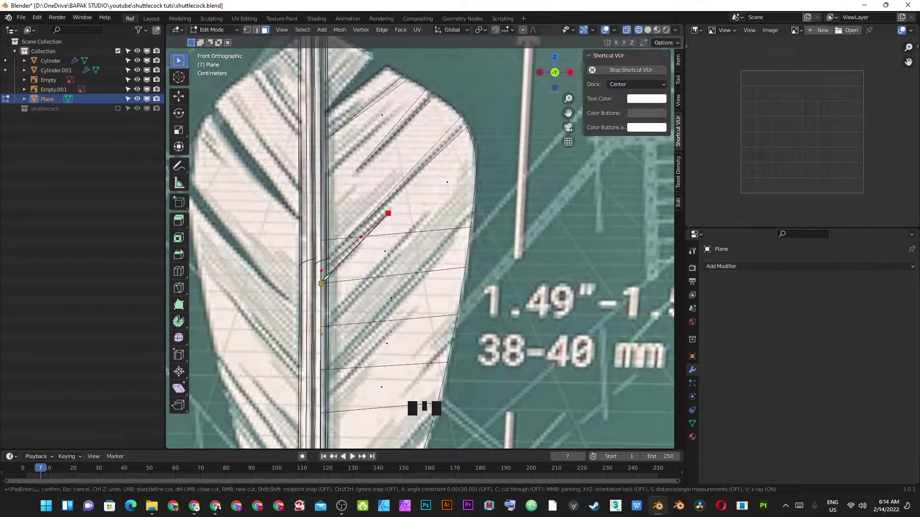
{"action": "key", "text": "space"}
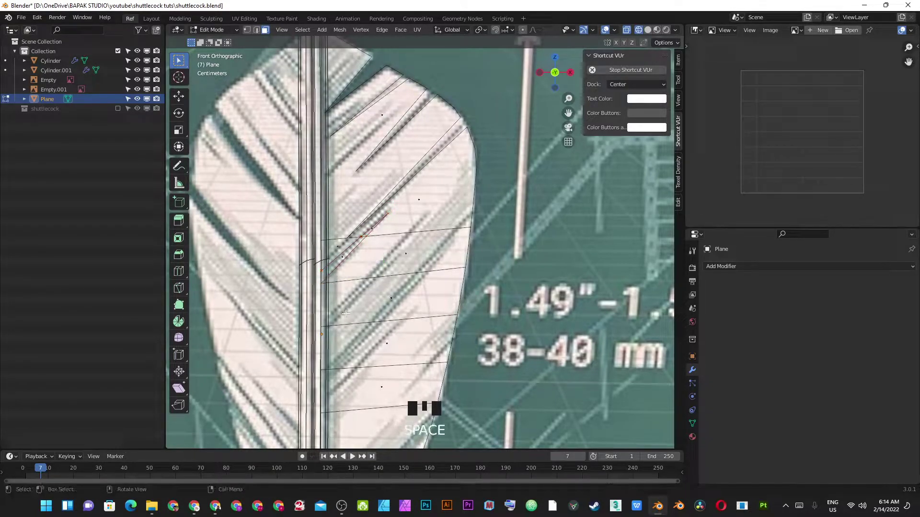
{"action": "key", "text": "k"}
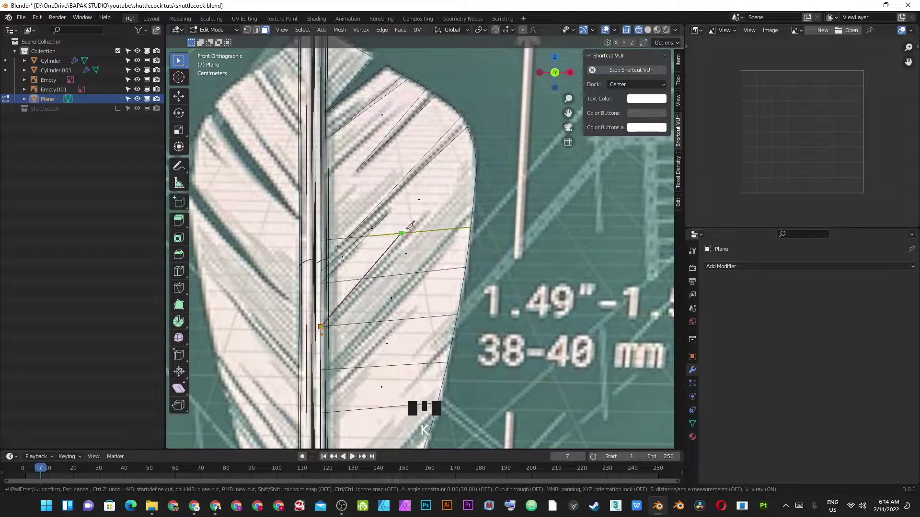
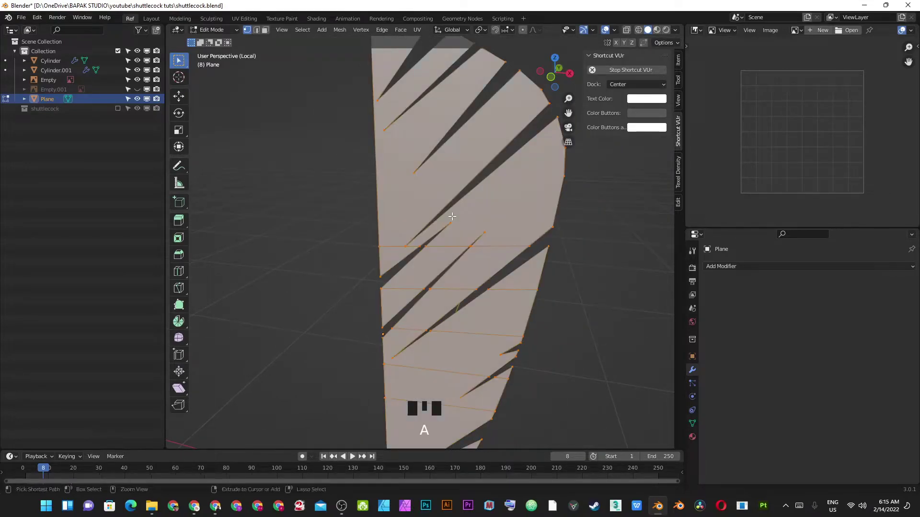
Step: Triangulate every face of the vane mesh, clear the selection and save the file
{"action": "key", "text": "ctrl+t"}
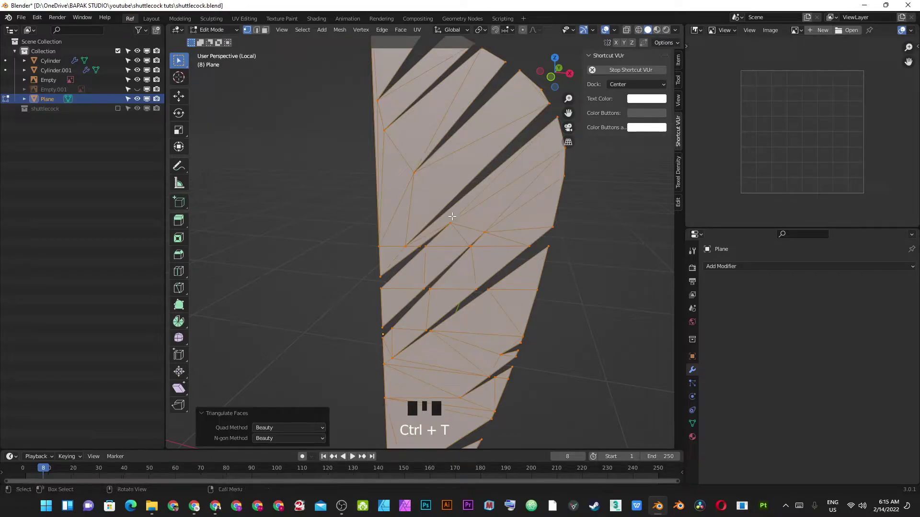
{"action": "key", "text": "alt+a"}
{"action": "key", "text": "a"}
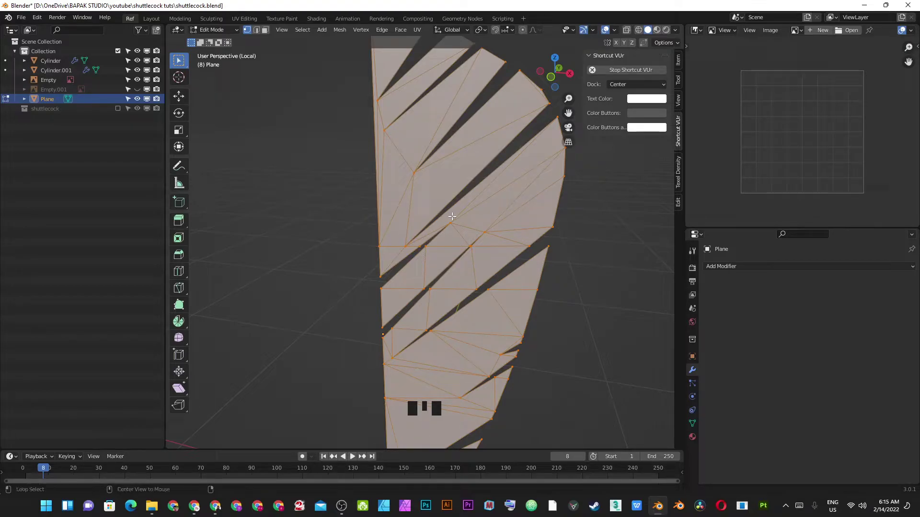
{"action": "key", "text": "alt+j"}
{"action": "key", "text": "alt+a"}
{"action": "key", "text": "ctrl+s"}
{"action": "scroll", "scroll_direction": "up", "scroll_amount": 3}
Step: Merge the stray vertices at the first slit tip into one
{"action": "key", "text": "2"}
{"action": "key", "text": "1"}
{"action": "left_click", "coordinate": [414, 250]}
{"action": "left_click", "coordinate": [330, 305]}
{"action": "left_click", "coordinate": [414, 251]}
{"action": "left_click", "coordinate": [335, 309]}
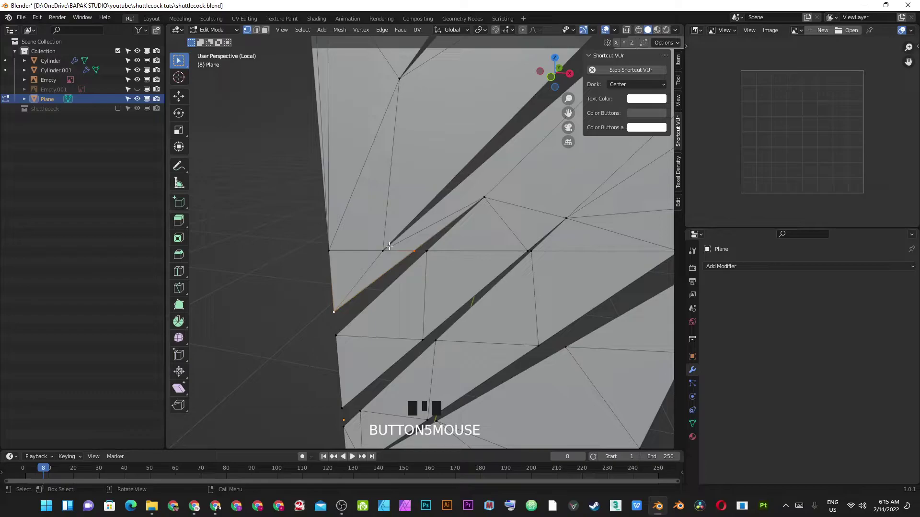
{"action": "key", "text": "m"}
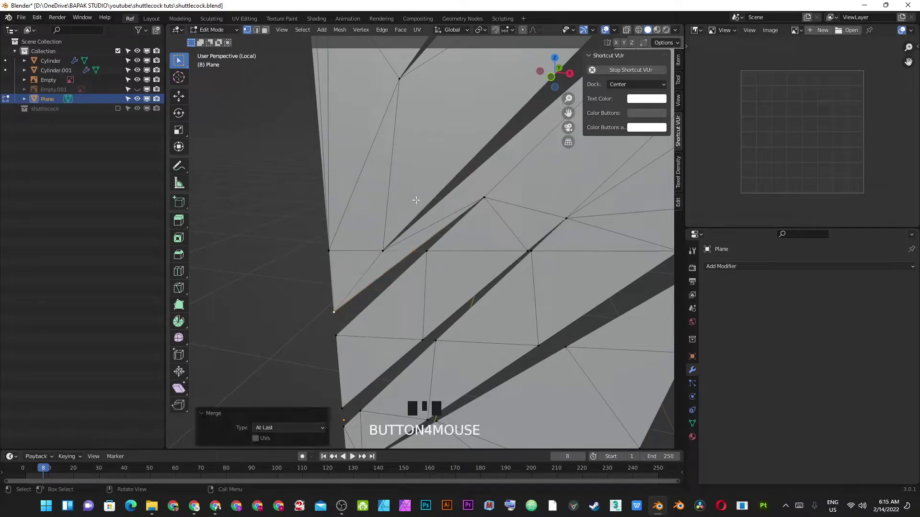
Step: Select vertices at the next slit tips, then undo the last selection change
{"action": "left_click", "coordinate": [340, 258]}
{"action": "left_click", "coordinate": [323, 237]}
{"action": "left_click", "coordinate": [328, 303]}
{"action": "left_click_drag", "start_coordinate": [337, 240], "coordinate": [403, 204]}
{"action": "key", "text": "2"}
{"action": "left_click", "coordinate": [404, 197]}
{"action": "left_click", "coordinate": [377, 224]}
{"action": "left_click", "coordinate": [322, 255]}
{"action": "key", "text": "ctrl+z"}
Step: Dissolve a run of five extra vertices along a slit edge
{"action": "left_click", "coordinate": [295, 308]}
{"action": "left_click", "coordinate": [342, 268]}
{"action": "left_click", "coordinate": [349, 263]}
{"action": "left_click", "coordinate": [370, 208]}
{"action": "left_click", "coordinate": [414, 190]}
{"action": "key", "text": "ctrl+x"}
{"action": "key", "text": "1"}
Step: Clear the selection after checking another slit tip and save the file
{"action": "left_click", "coordinate": [343, 305]}
{"action": "left_click", "coordinate": [273, 374]}
{"action": "key", "text": "alt+a"}
{"action": "left_click_drag", "start_coordinate": [351, 287], "coordinate": [351, 215]}
{"action": "key", "text": "ctrl+s"}
{"action": "key", "text": "2"}
Step: Select the next run of vertices along a slit up to the vane edge for cleanup
{"action": "left_click", "coordinate": [287, 327]}
{"action": "left_click", "coordinate": [316, 294]}
{"action": "left_click", "coordinate": [352, 261]}
{"action": "left_click", "coordinate": [403, 186]}
{"action": "left_click", "coordinate": [444, 159]}
{"action": "left_click_drag", "start_coordinate": [496, 148], "coordinate": [448, 191]}
{"action": "left_click", "coordinate": [447, 191]}
Step: Dissolve the selected edge vertex, then another further down the vane after orbiting closer
{"action": "key", "text": "ctrl+x"}
{"action": "scroll", "scroll_direction": "down", "scroll_amount": 3}
{"action": "left_click_drag", "start_coordinate": [447, 191], "coordinate": [402, 237]}
{"action": "scroll", "scroll_direction": "up", "scroll_amount": 3}
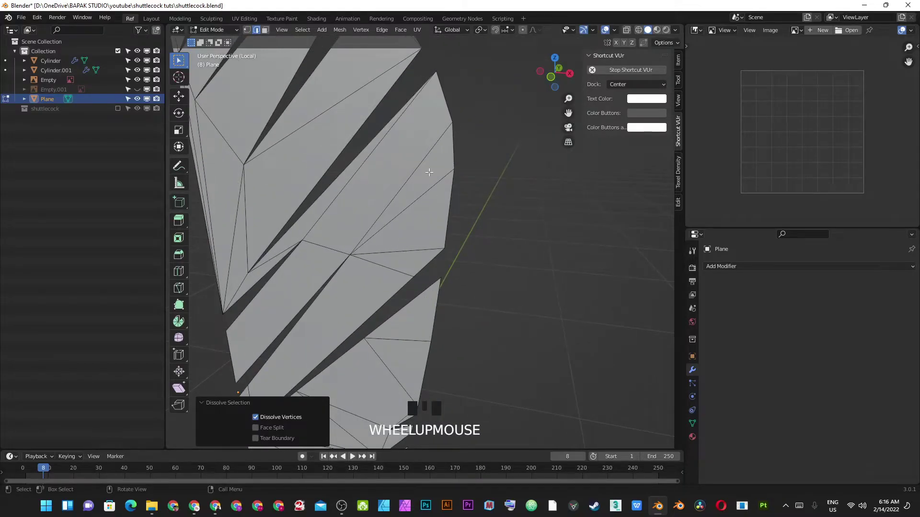
{"action": "left_click_drag", "start_coordinate": [351, 279], "coordinate": [410, 188]}
{"action": "scroll", "scroll_direction": "up", "scroll_amount": 3}
{"action": "left_click", "coordinate": [320, 231]}
{"action": "key", "text": "ctrl+x"}
{"action": "key", "text": "1"}
Step: Dissolve the next pair of extra vertices on a long diagonal edge
{"action": "left_click", "coordinate": [318, 276]}
{"action": "left_click", "coordinate": [304, 289]}
{"action": "left_click_drag", "start_coordinate": [334, 219], "coordinate": [339, 236]}
{"action": "key", "text": "2"}
{"action": "left_click", "coordinate": [342, 217]}
{"action": "left_click", "coordinate": [338, 240]}
{"action": "key", "text": "ctrl+x"}
Step: Dissolve another pair of vertices on the right side of the vane
{"action": "key", "text": "1"}
{"action": "key", "text": "2"}
{"action": "left_click", "coordinate": [468, 254]}
{"action": "left_click", "coordinate": [435, 272]}
{"action": "key", "text": "ctrl+x"}
{"action": "key", "text": "1"}
Step: Dissolve a further vertex pair, then bring up and dismiss the Delete menu
{"action": "left_click", "coordinate": [441, 251]}
{"action": "left_click", "coordinate": [267, 274]}
{"action": "left_click_drag", "start_coordinate": [318, 242], "coordinate": [445, 262]}
{"action": "key", "text": "2"}
{"action": "left_click", "coordinate": [379, 293]}
{"action": "left_click", "coordinate": [375, 303]}
{"action": "key", "text": "ctrl+x"}
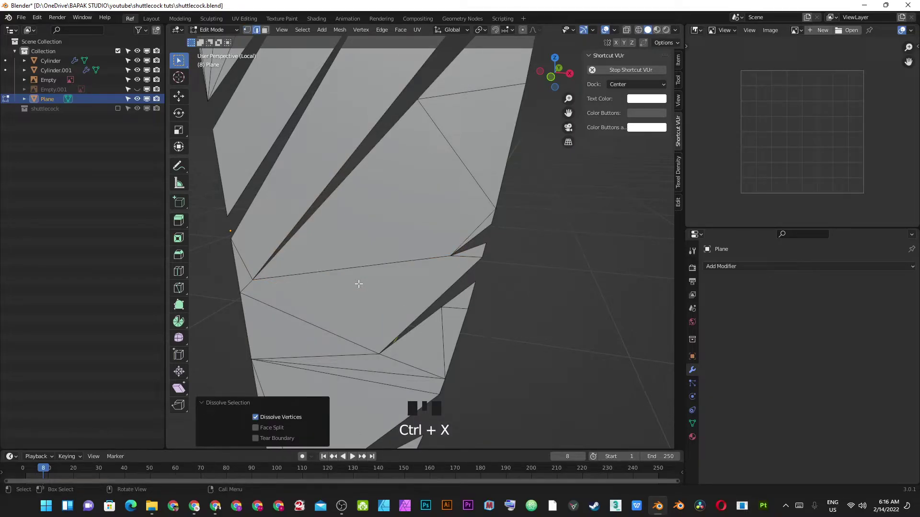
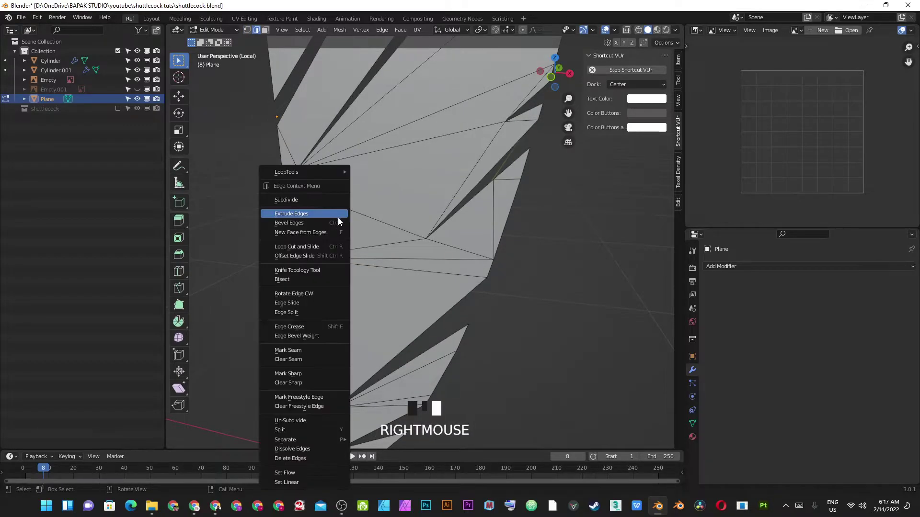
{"action": "key", "text": "x"}
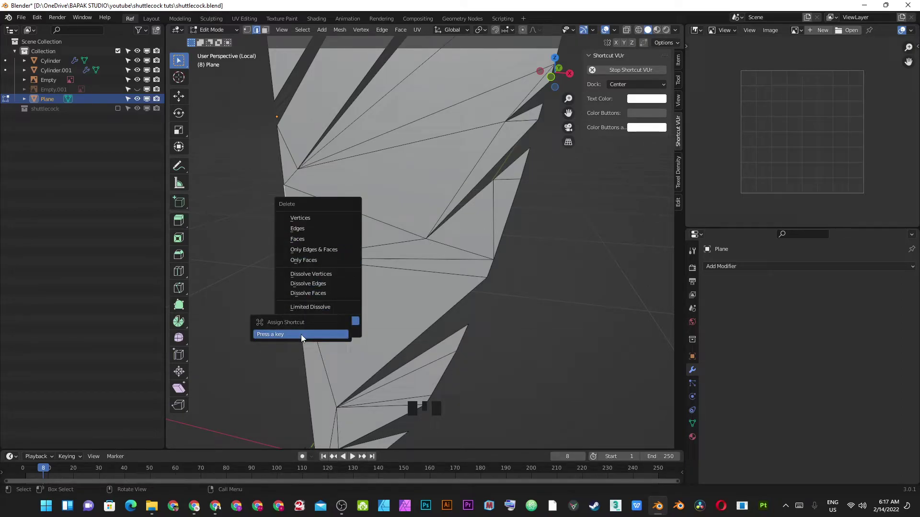
{"action": "key", "text": "shift+x"}
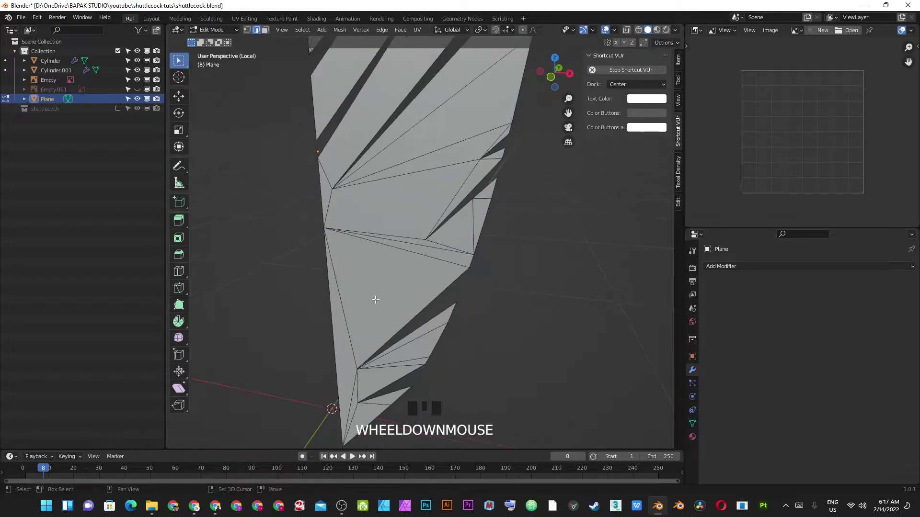
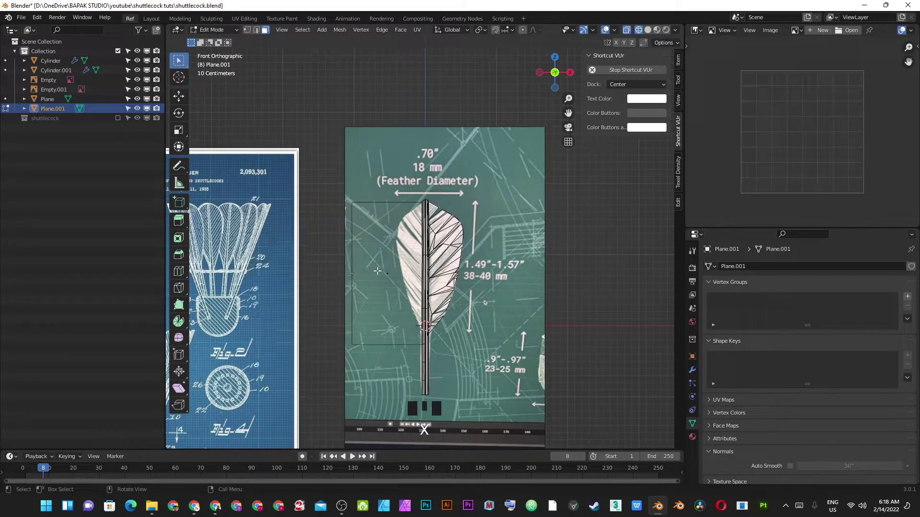
Step: Return Plane.001 to Object Mode and zoom and pan so the feather vane fills the view
{"action": "key", "text": "Tab"}
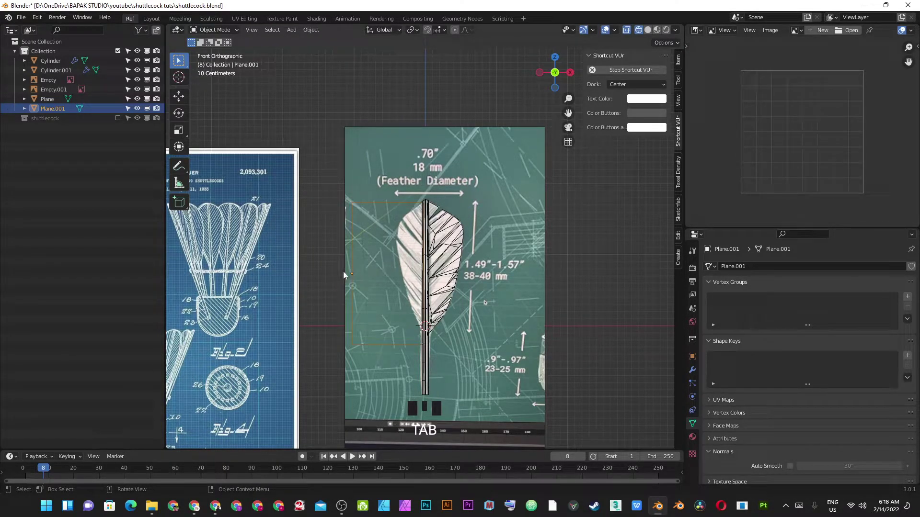
{"action": "left_click", "coordinate": [355, 273]}
{"action": "left_click_drag", "start_coordinate": [354, 275], "coordinate": [357, 273]}
{"action": "left_click", "coordinate": [356, 273]}
{"action": "scroll", "scroll_direction": "up", "scroll_amount": 3}
{"action": "left_click_drag", "start_coordinate": [426, 272], "coordinate": [431, 218]}
{"action": "key", "text": "ctrl+."}
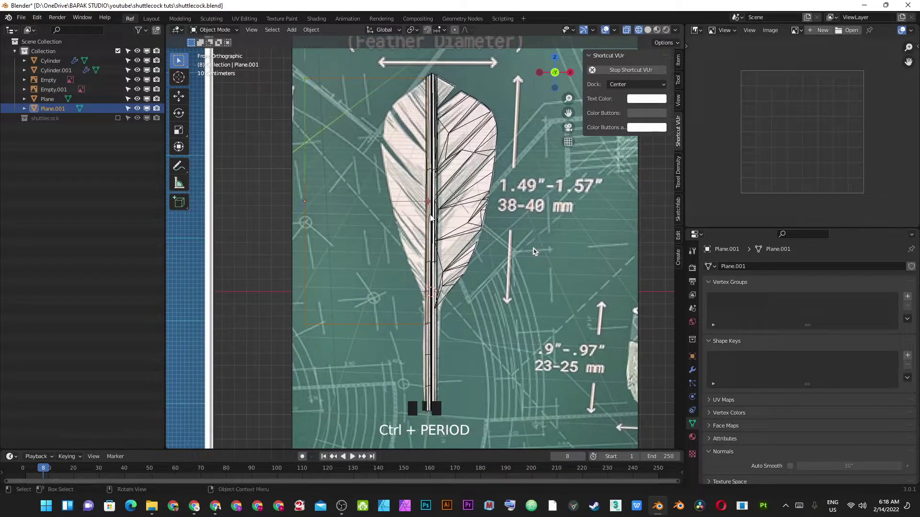
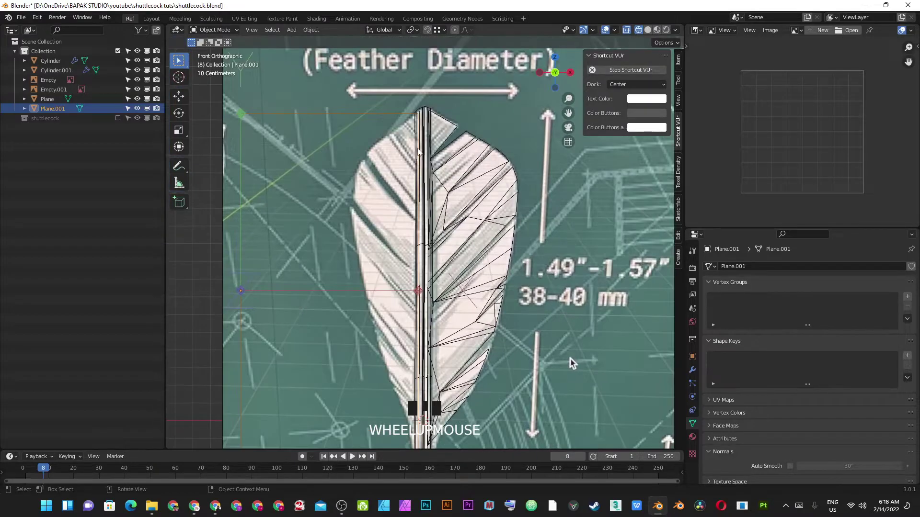
Step: Start sliding Plane.001 along the X axis toward the feather's left vane
{"action": "key", "text": "g"}
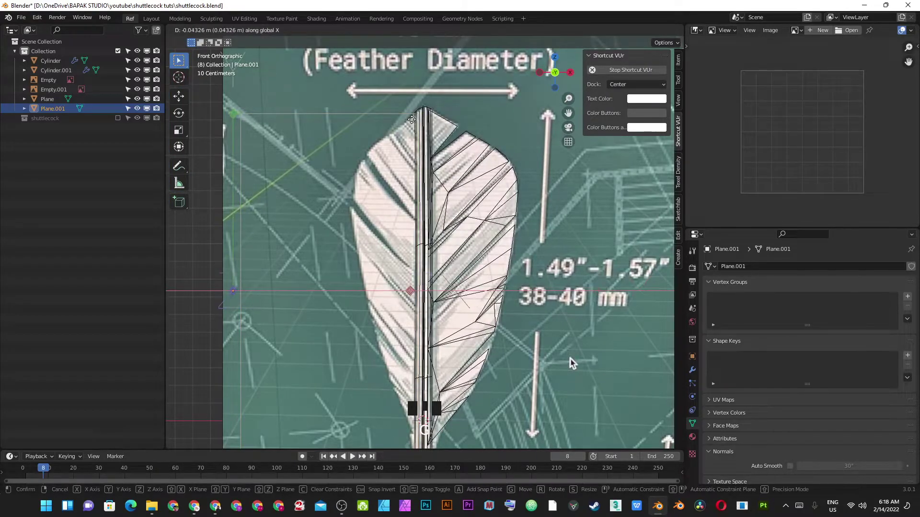
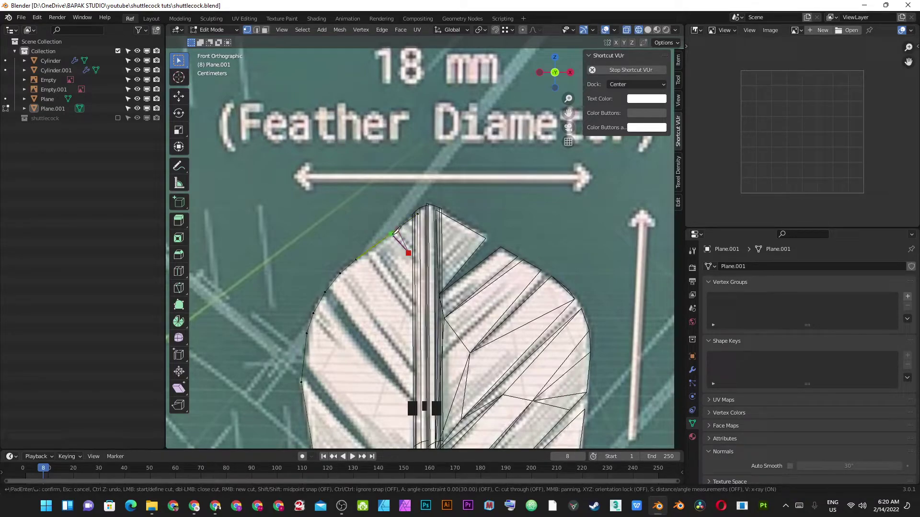
Step: Confirm a knife slit on the left vane and continue cutting near the tip
{"action": "key", "text": "space"}
{"action": "key", "text": "c"}
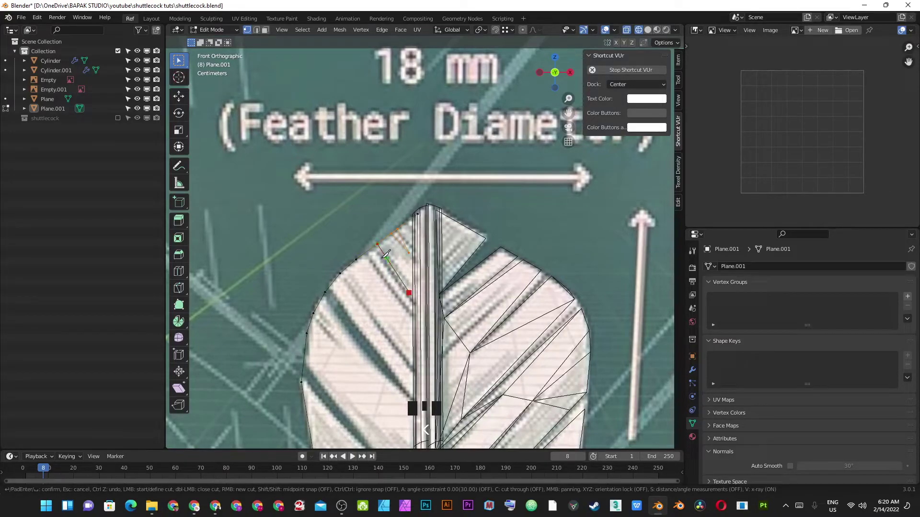
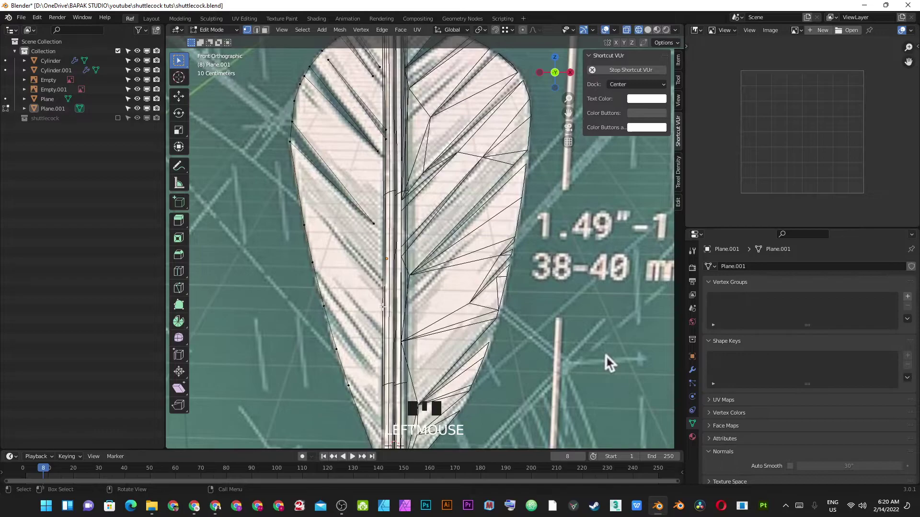
Step: Toggle Plane.001's Edit Mode to continue with the left vane's slits
{"action": "key", "text": "Tab"}
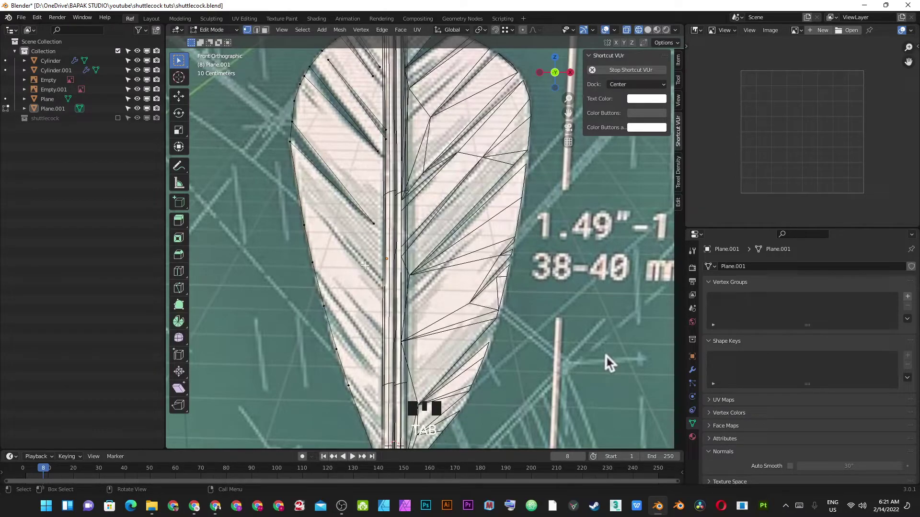
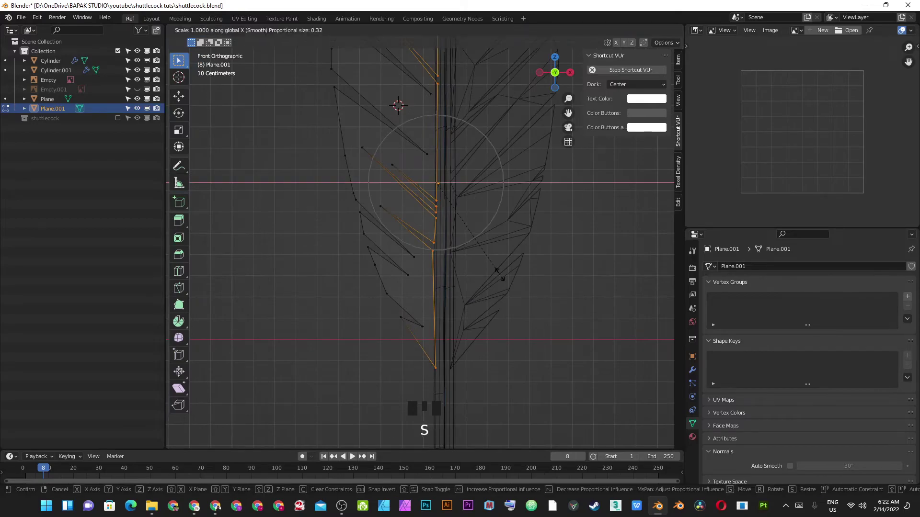
Step: Finish the proportional X scaling of the vane edges in solid view and pan the reference image to centre
{"action": "key", "text": "o"}
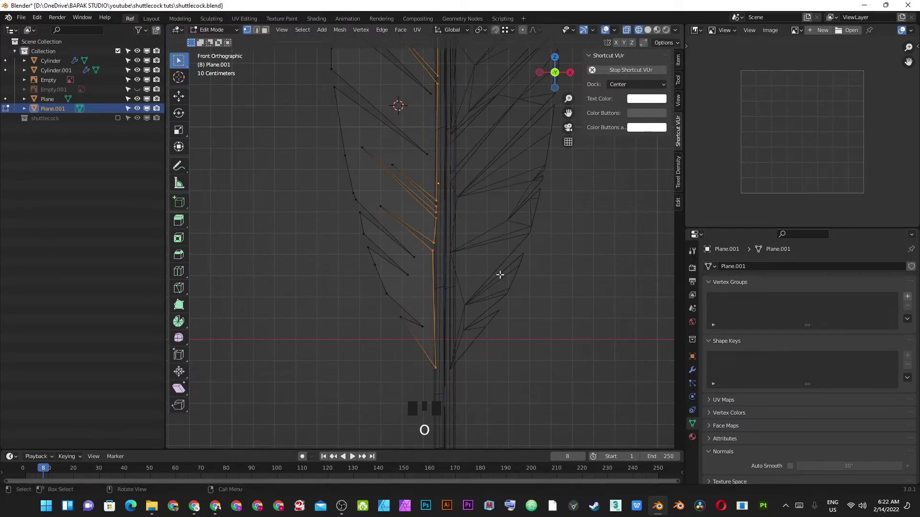
{"action": "key", "text": "KP_Enter"}
{"action": "key", "text": "z"}
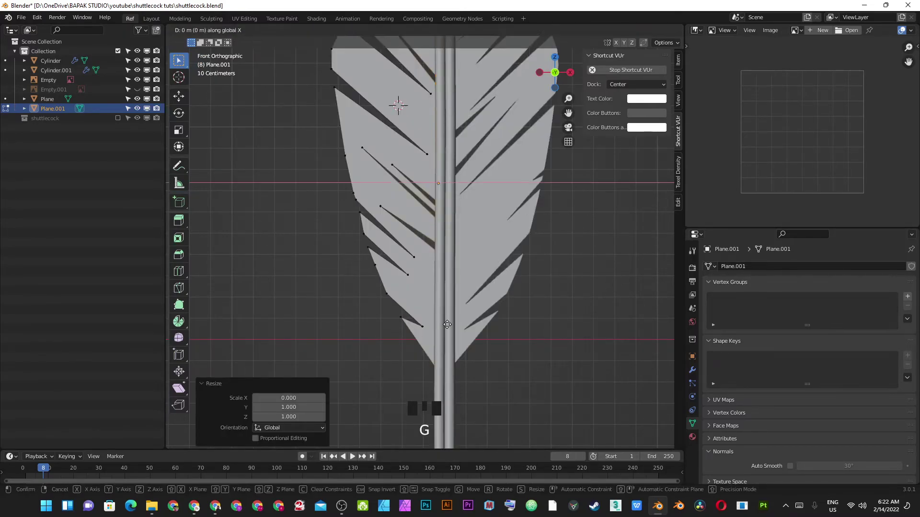
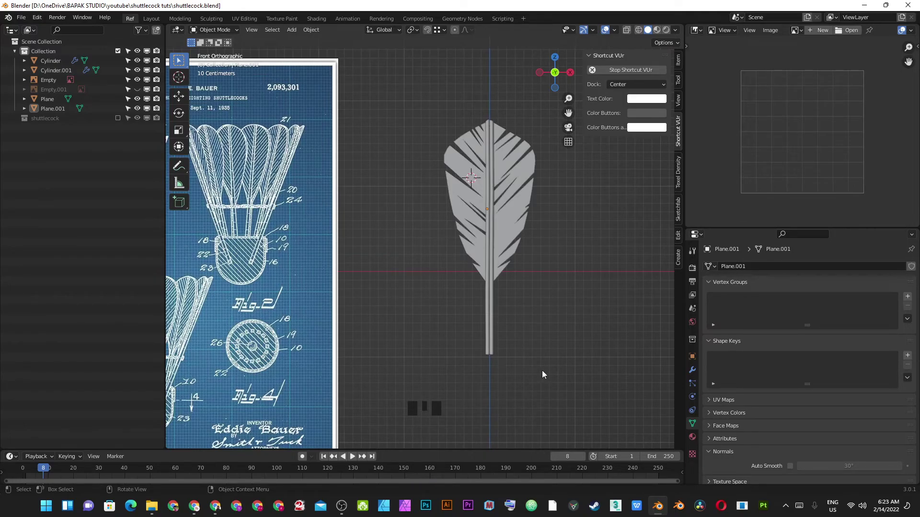
{"action": "left_click_drag", "start_coordinate": [373, 161], "coordinate": [494, 162]}
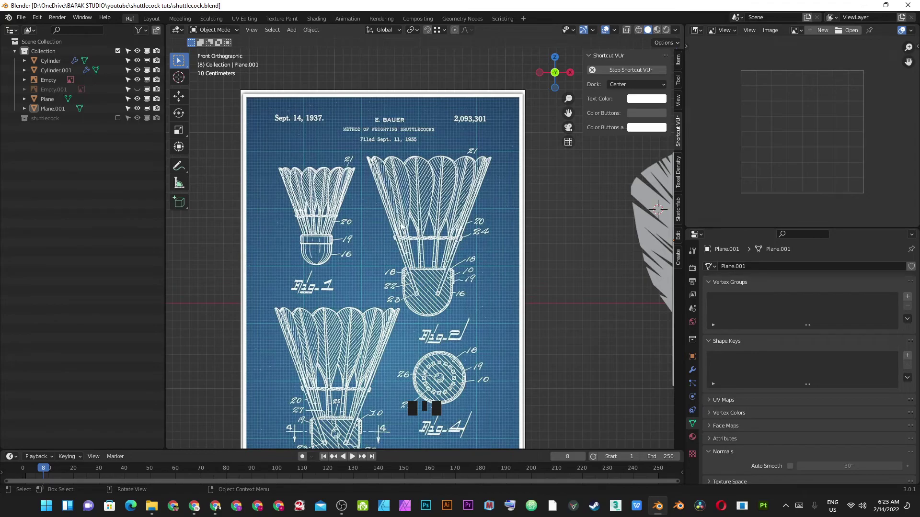
Step: Save the file and orbit the view toward the quill shaft cylinders
{"action": "middle_click", "coordinate": [498, 311]}
{"action": "key", "text": "ctrl+s"}
{"action": "left_click_drag", "start_coordinate": [493, 279], "coordinate": [499, 182]}
{"action": "left_click", "coordinate": [498, 181]}
{"action": "left_click_drag", "start_coordinate": [510, 178], "coordinate": [509, 229]}
{"action": "scroll", "scroll_direction": "up", "scroll_amount": 3}
{"action": "key", "text": "alt+a"}
{"action": "key", "text": "ctrl+s"}
Step: Zoom onto the shafts, bring Cylinder.001 into Edit Mode and switch to front view
{"action": "left_click_drag", "start_coordinate": [498, 200], "coordinate": [523, 226]}
{"action": "scroll", "scroll_direction": "up", "scroll_amount": 3}
{"action": "left_click_drag", "start_coordinate": [576, 237], "coordinate": [495, 247]}
{"action": "left_click", "coordinate": [495, 246]}
{"action": "key", "text": "Tab"}
{"action": "left_click_drag", "start_coordinate": [494, 238], "coordinate": [462, 253]}
{"action": "scroll", "scroll_direction": "up", "scroll_amount": 3}
{"action": "key", "text": "1"}
Step: Select the rim vertices around the cylinder's octagonal top end
{"action": "left_click", "coordinate": [386, 321]}
{"action": "left_click", "coordinate": [395, 296]}
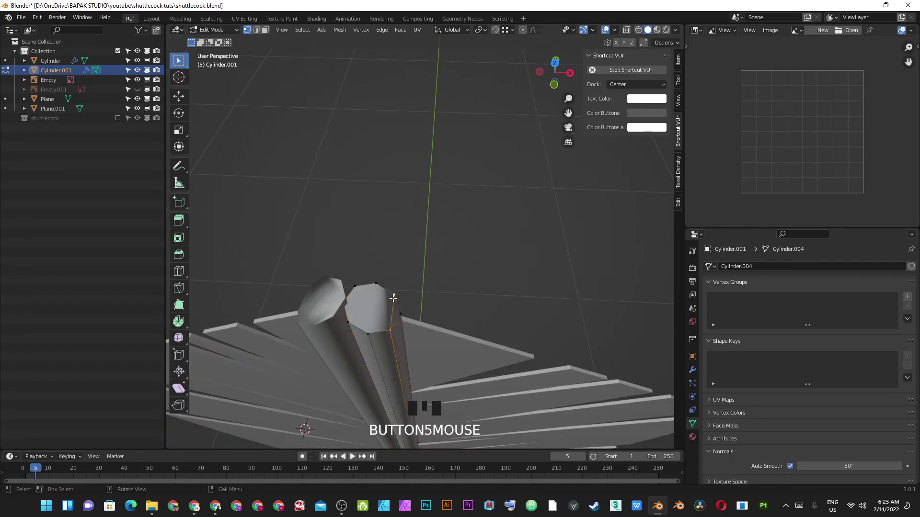
{"action": "left_click", "coordinate": [364, 326]}
{"action": "left_click", "coordinate": [380, 282]}
{"action": "left_click", "coordinate": [374, 327]}
{"action": "left_click", "coordinate": [355, 318]}
{"action": "left_click", "coordinate": [360, 284]}
{"action": "left_click", "coordinate": [358, 314]}
Step: Add the second Cylinder into Edit Mode alongside and select vertices on its top rim
{"action": "key", "text": "Tab"}
{"action": "left_click", "coordinate": [324, 307]}
{"action": "key", "text": "Tab"}
{"action": "left_click_drag", "start_coordinate": [383, 314], "coordinate": [540, 340]}
{"action": "left_click", "coordinate": [539, 340]}
{"action": "left_click", "coordinate": [521, 307]}
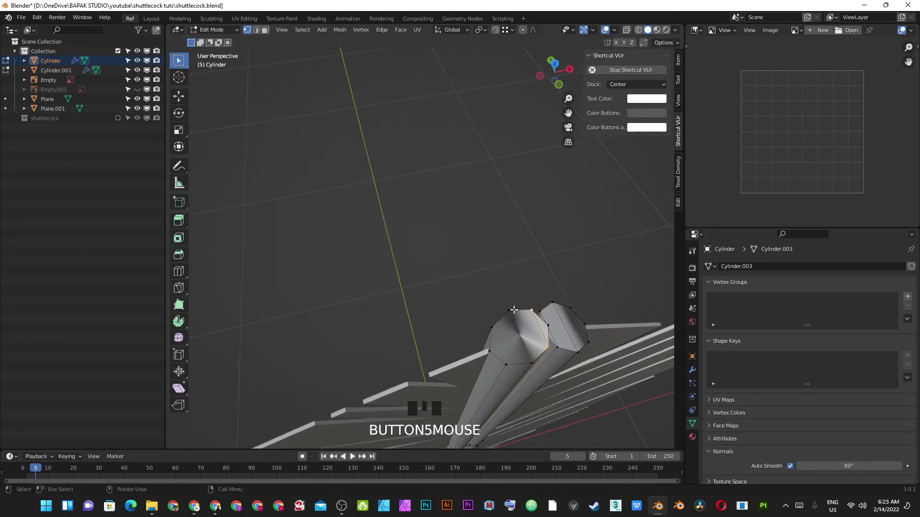